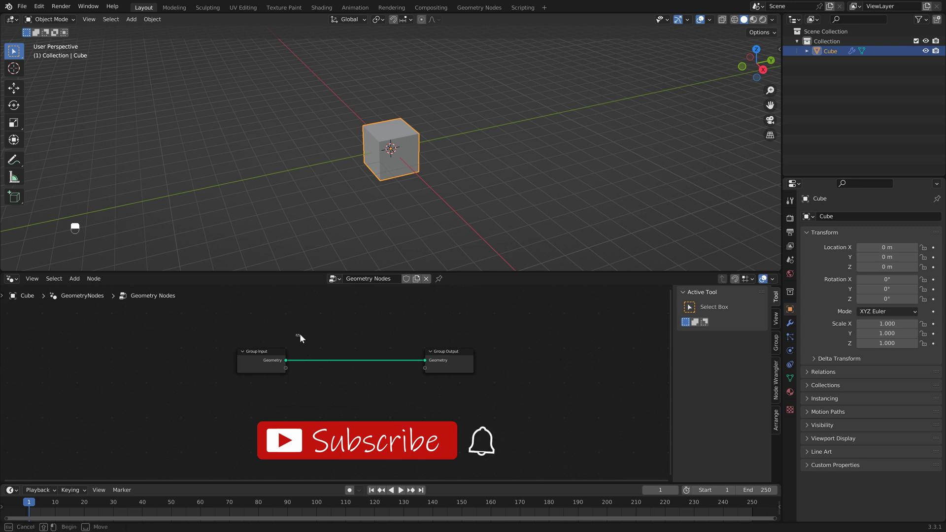
Delete Group Input, add a Spiral node feeding the output, and set its end radius to 0.1 m
key(Delete)
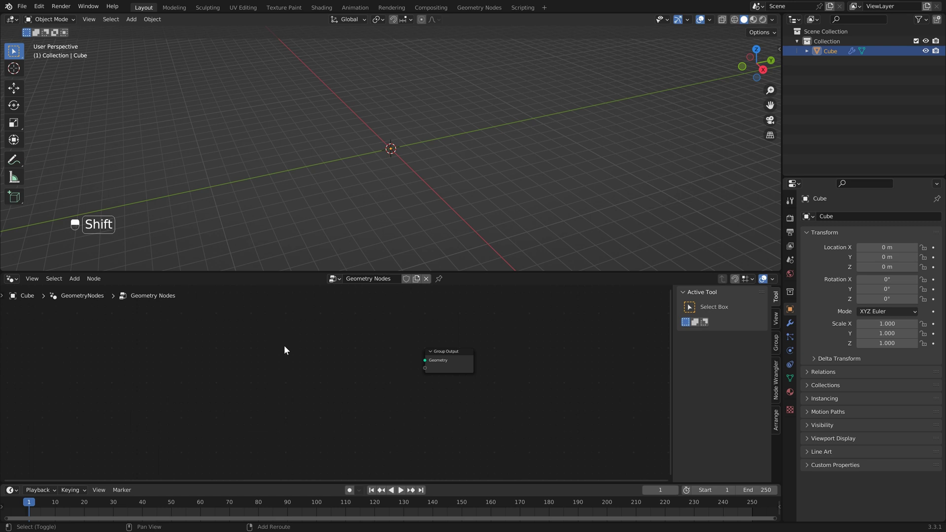
key(shift+a)
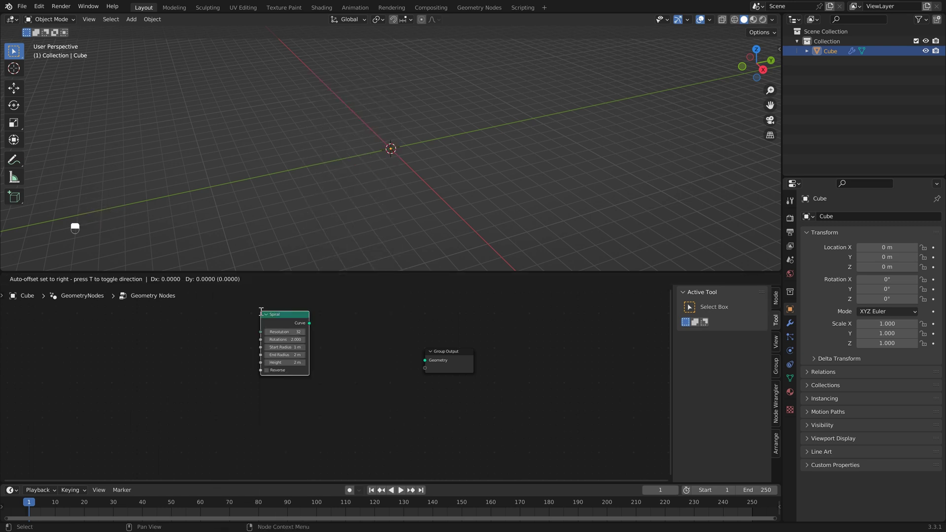
middle_click(279, 333)
click(278, 333)
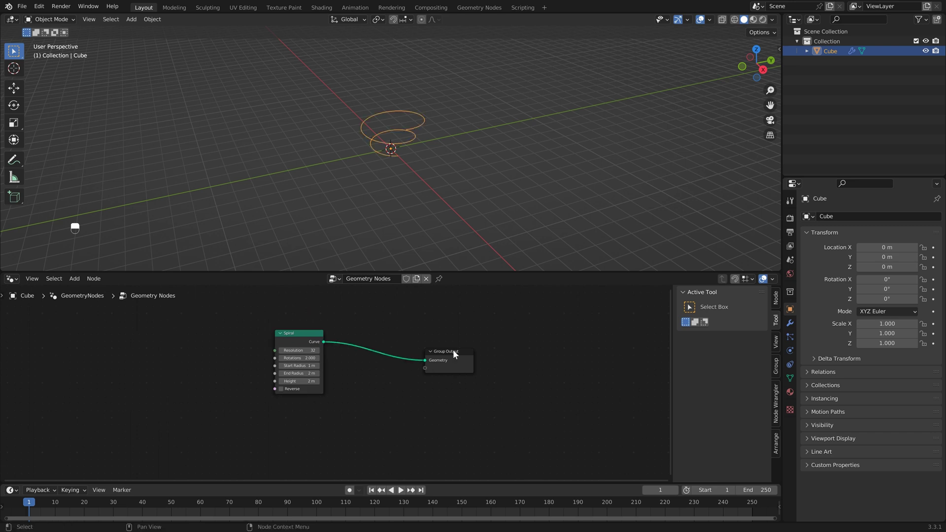
drag(445, 169, 466, 225)
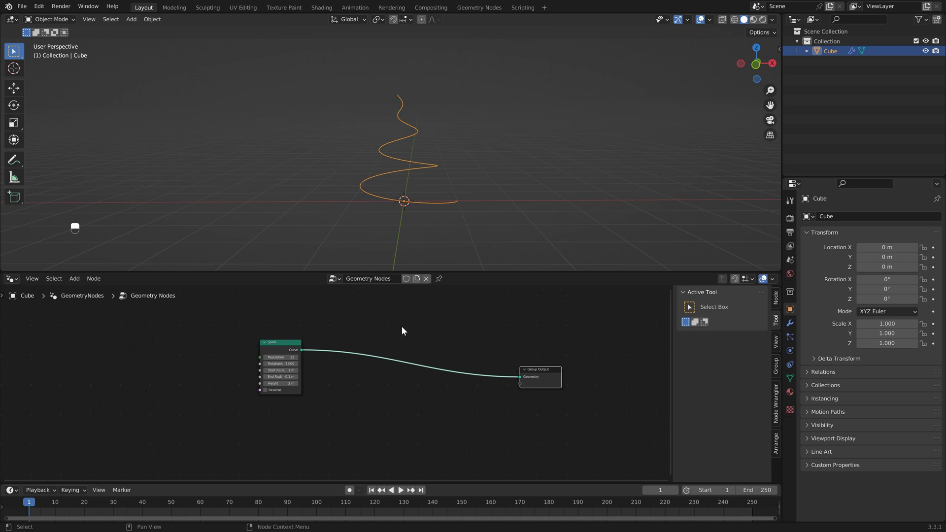
Insert Curve to Mesh after the spiral with a Quadrilateral profile curve, making a flat ribbon
drag(401, 329, 365, 314)
drag(365, 313, 397, 320)
key(shift+a)
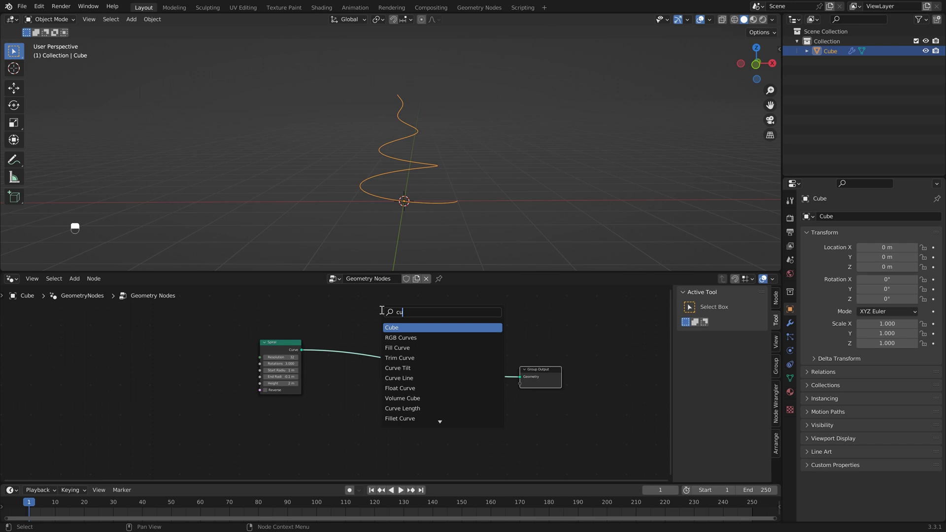
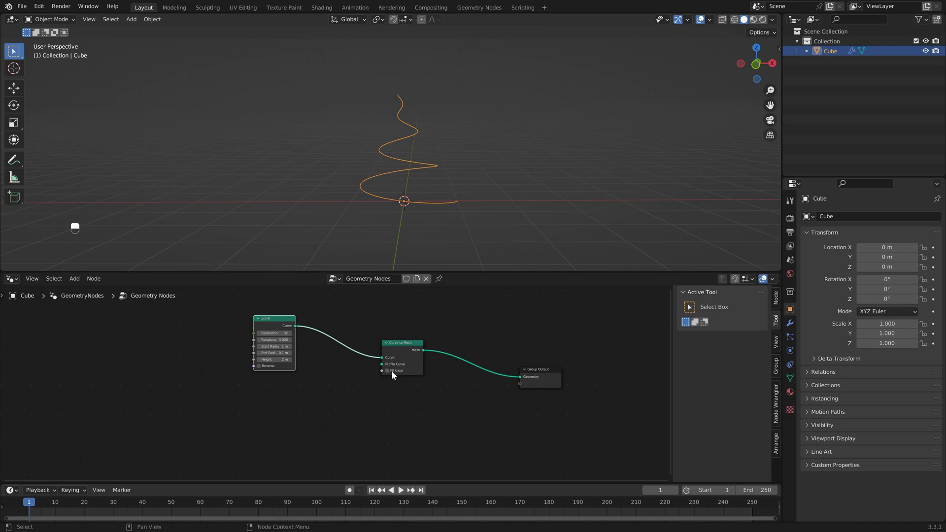
drag(316, 390, 296, 401)
key(shift+a)
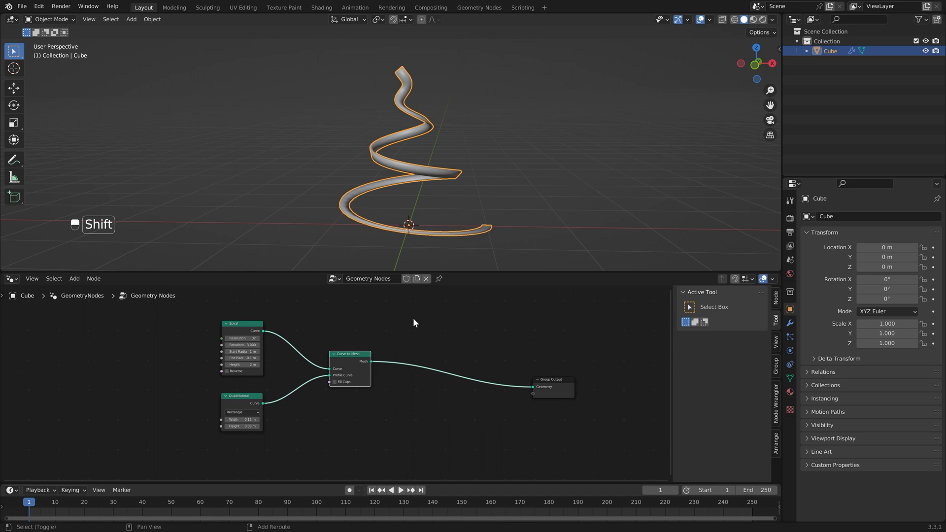
Insert a Split Edges node after Curve to Mesh to separate the ribbon's faces
key(shift+a)
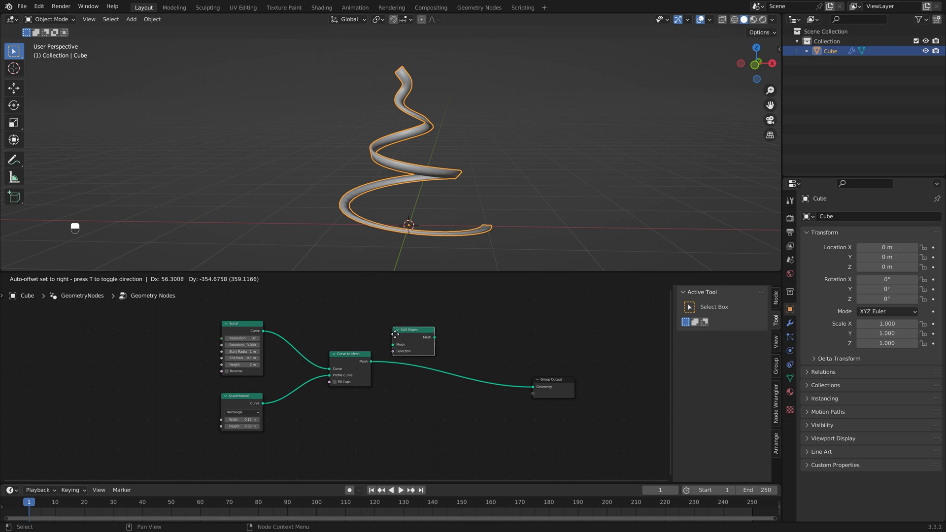
drag(447, 360, 413, 189)
drag(414, 189, 444, 236)
drag(444, 236, 464, 210)
middle_click(464, 210)
drag(466, 203, 485, 178)
drag(485, 178, 442, 329)
Add Scale Elements with scale 0.950 to open gaps between tiles, muting and unmuting to compare
key(shift+a)
click(442, 329)
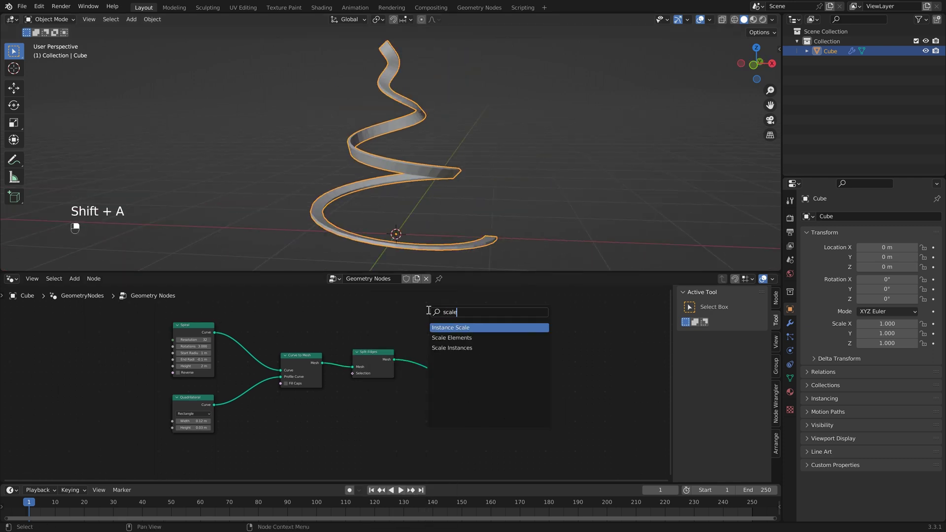
drag(446, 331, 479, 192)
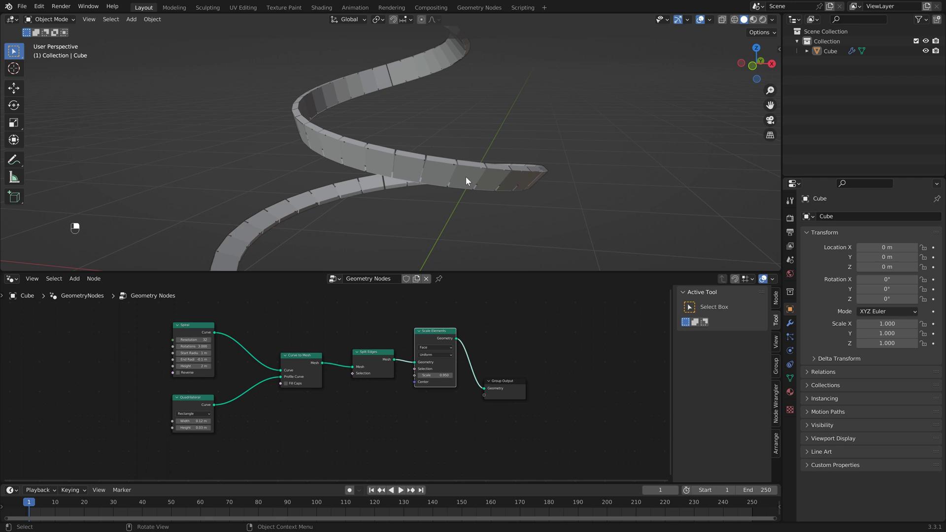
key(m)
key(m)
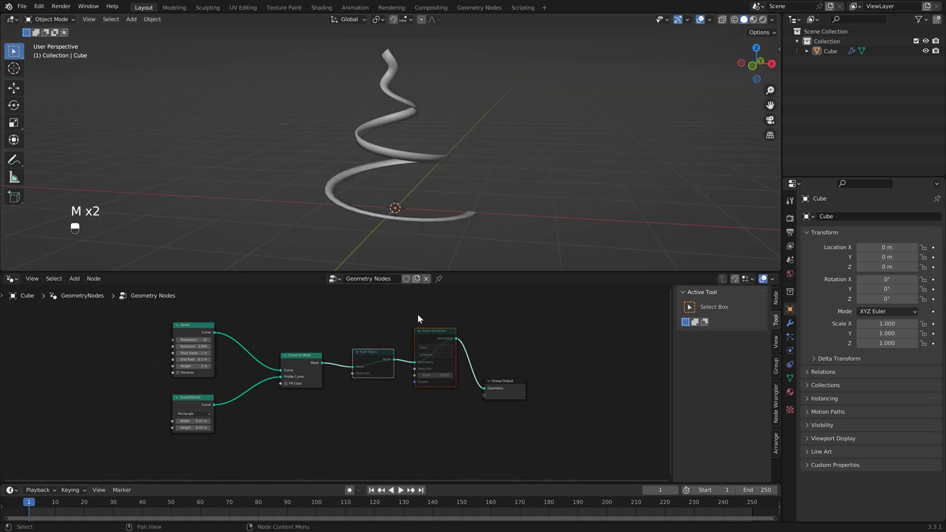
click(443, 335)
middle_click(443, 336)
right_click(443, 336)
key(m)
key(m)
key(m)
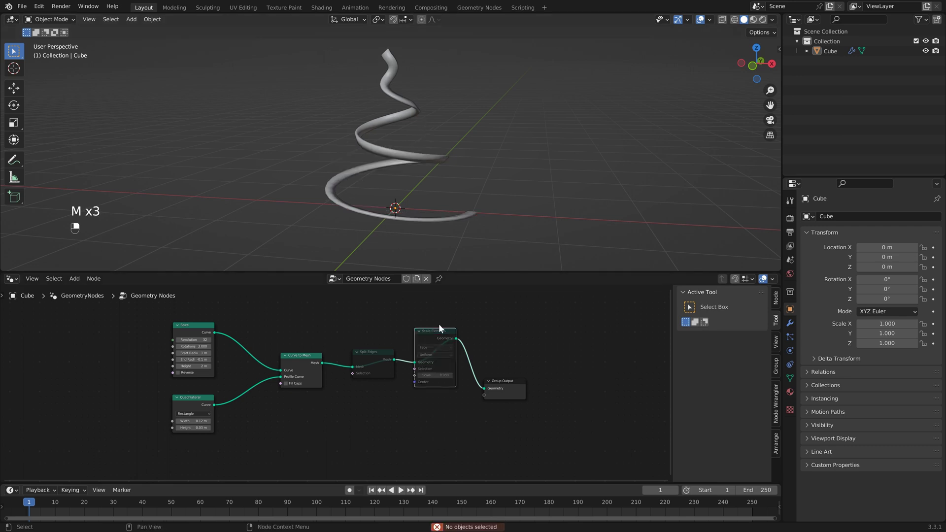
key(m)
key(m)
key(m)
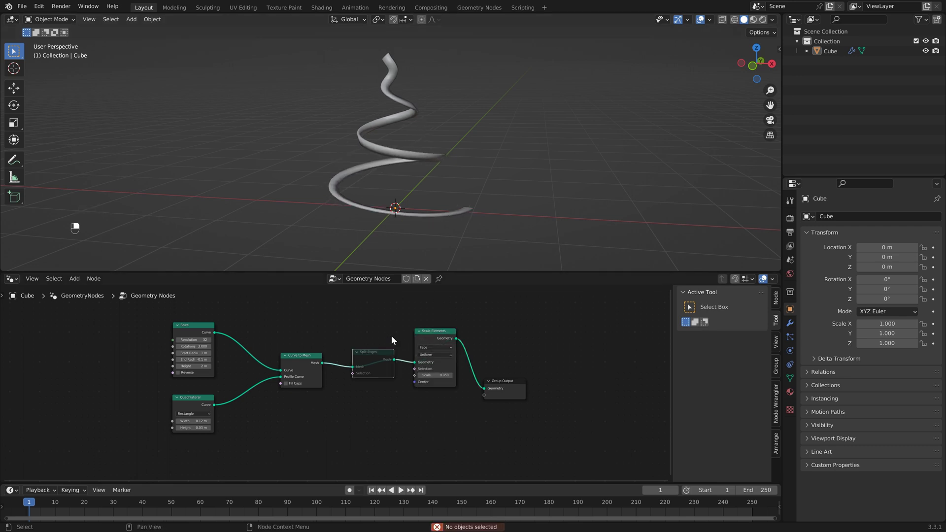
key(m)
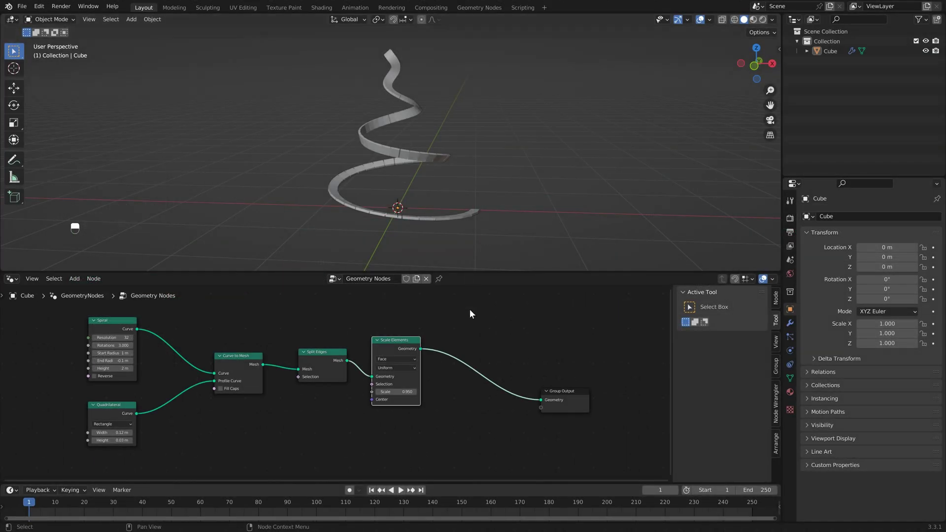
Add Extrude Mesh (Individual, offset scale 0.05) after Scale Elements, then a Subdivide Mesh node
key(shift+a)
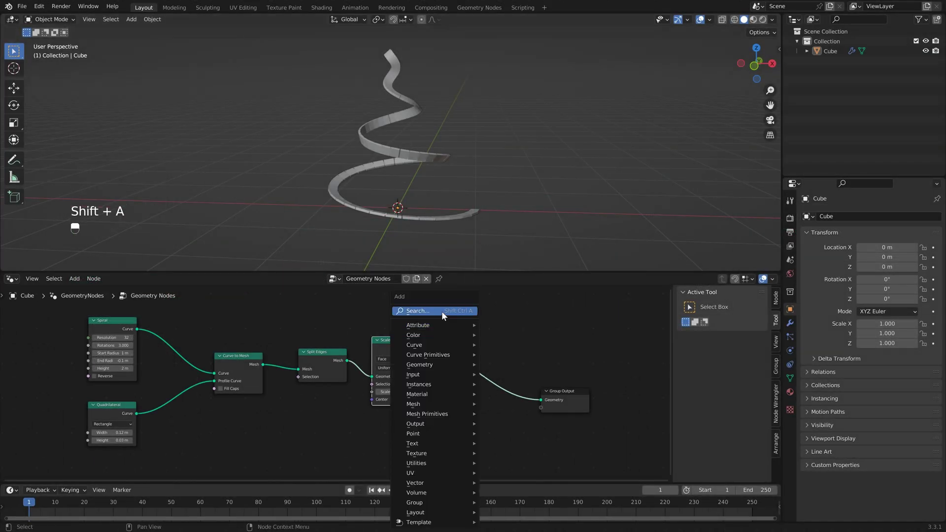
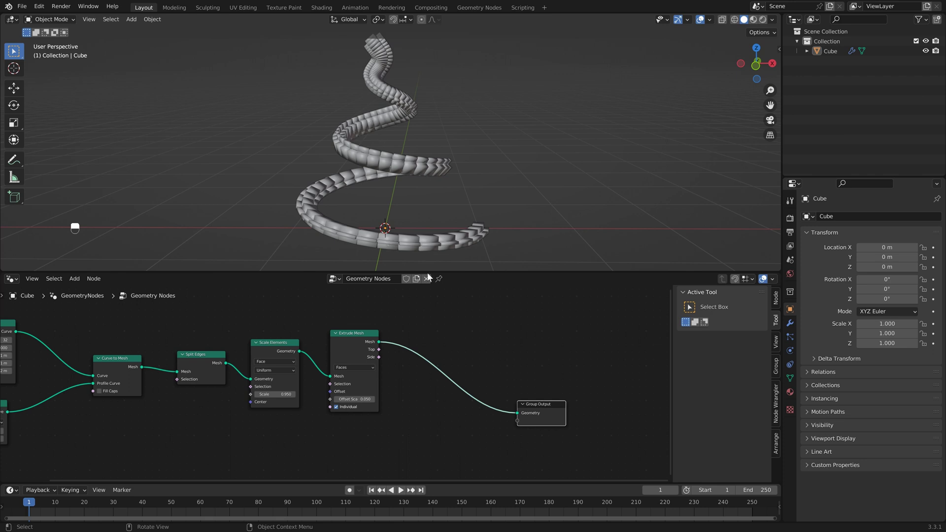
click(419, 315)
key(shift+a)
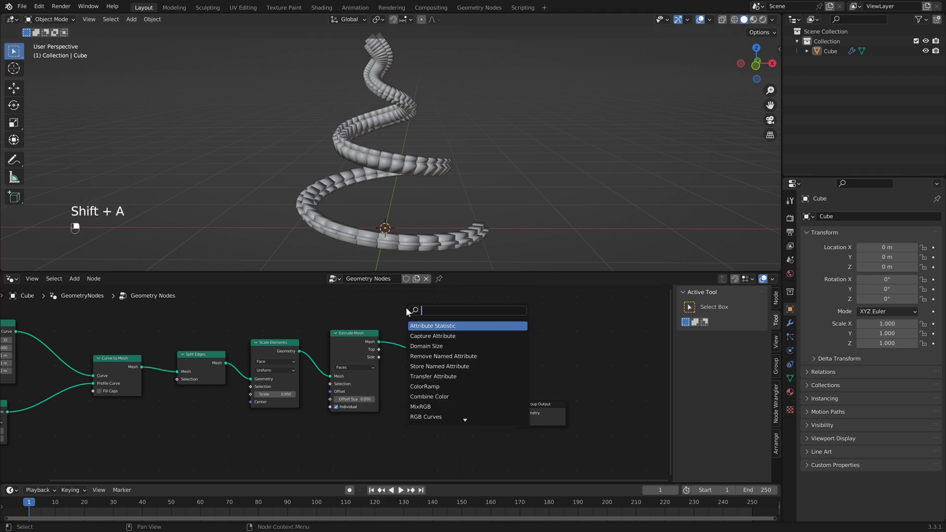
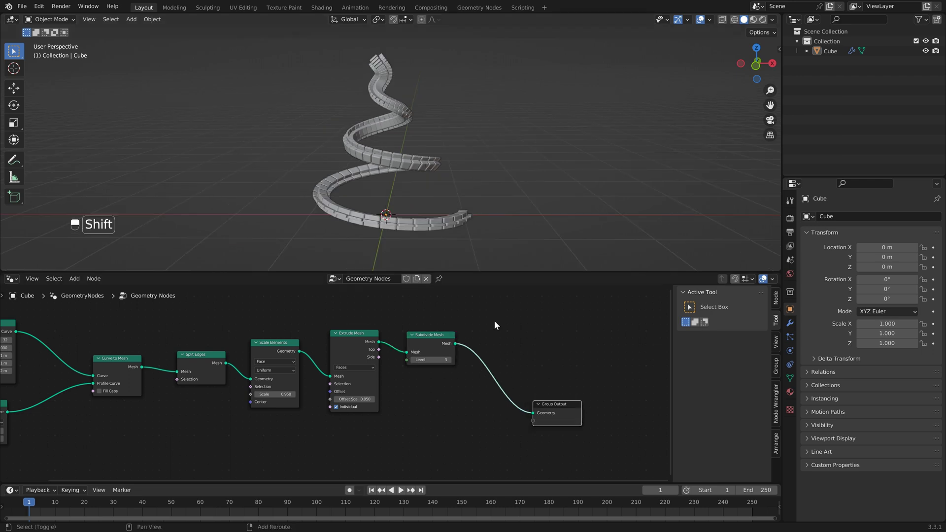
Insert a Subdivision Surface node before Group Output and mute it
key(shift+a)
key(Down)
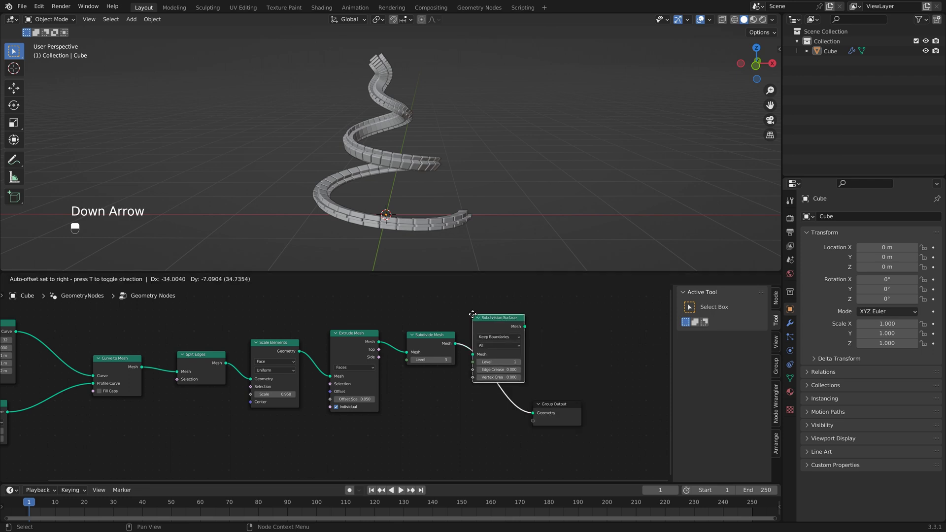
drag(476, 318, 406, 174)
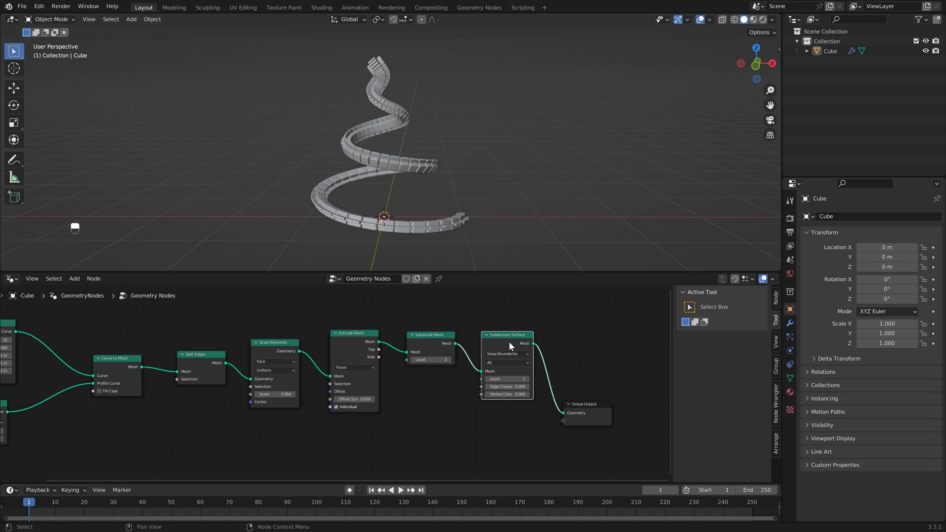
click(510, 340)
key(m)
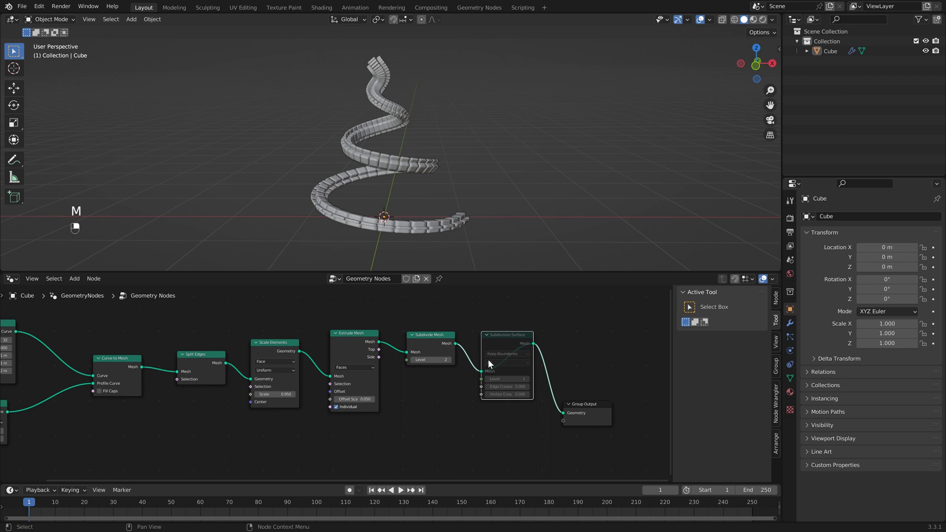
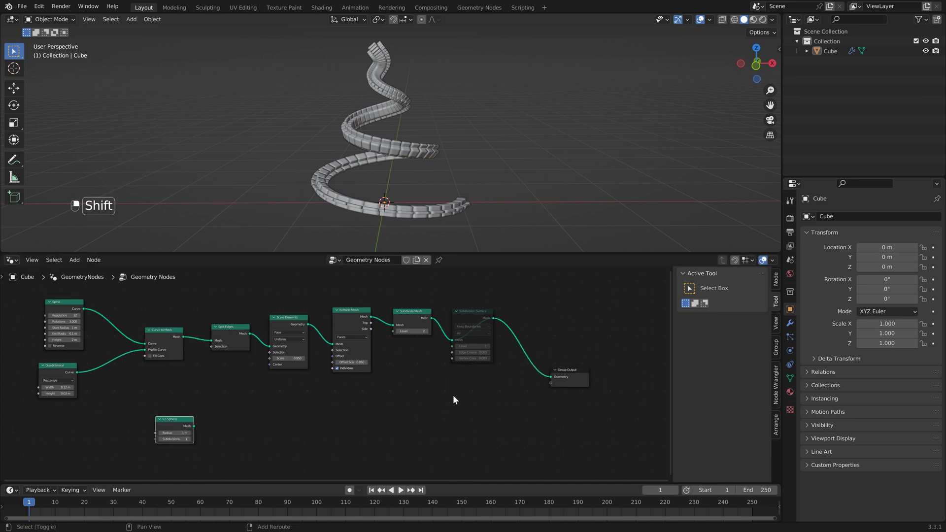
Add an Ico Sphere node to the tree for positioning on the spiral
key(shift+a)
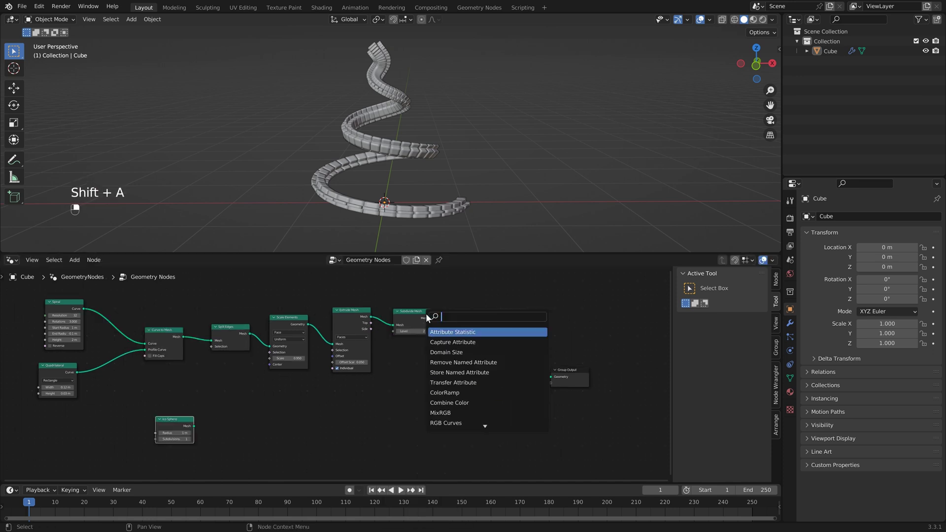
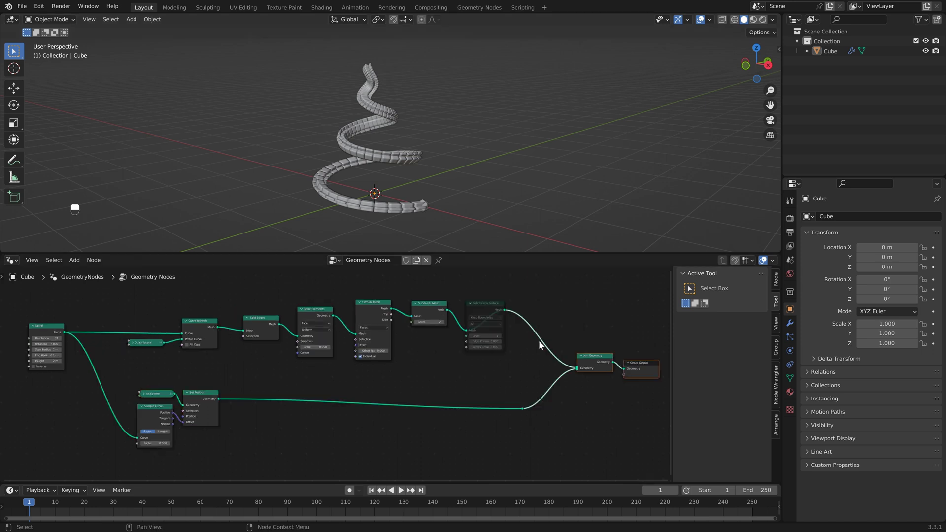
Place a Scale Elements node driven by Geometry Proximity distance to the sphere, remapped via Map Range
key(shift+a)
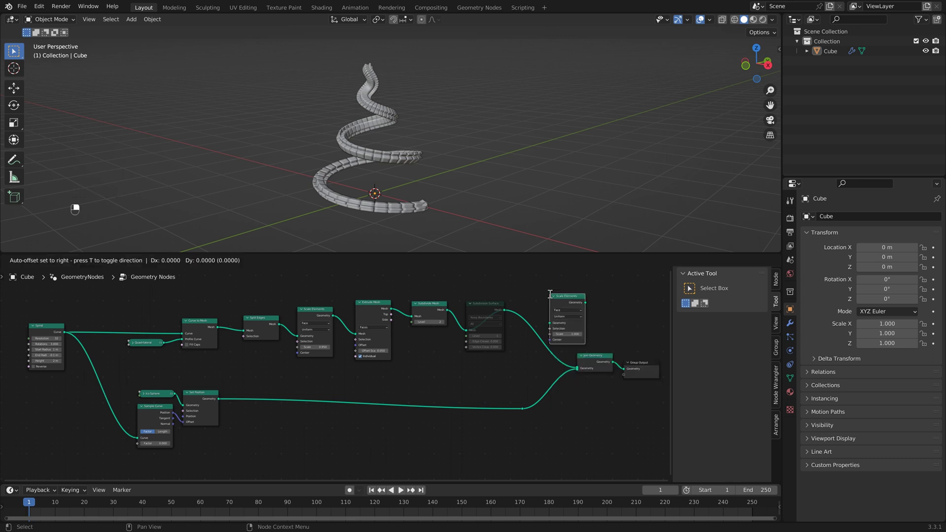
drag(548, 308, 219, 377)
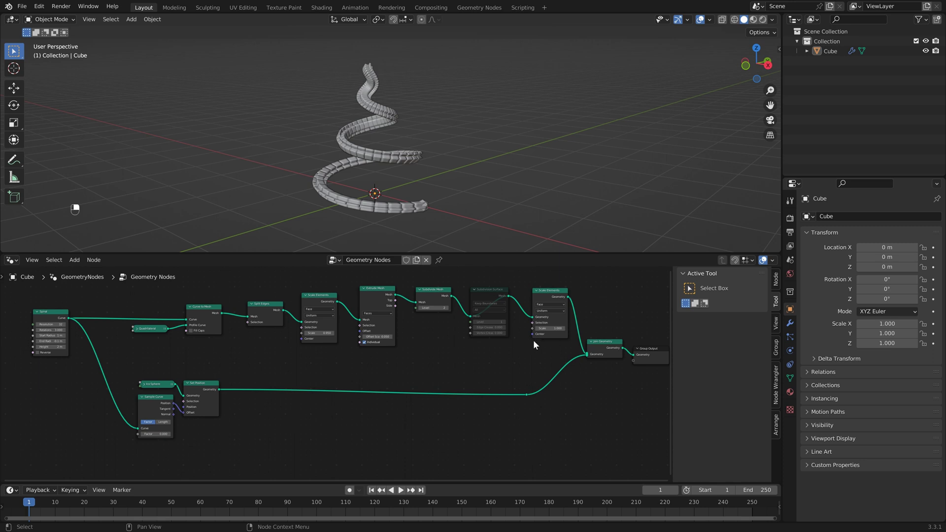
key(shift+a)
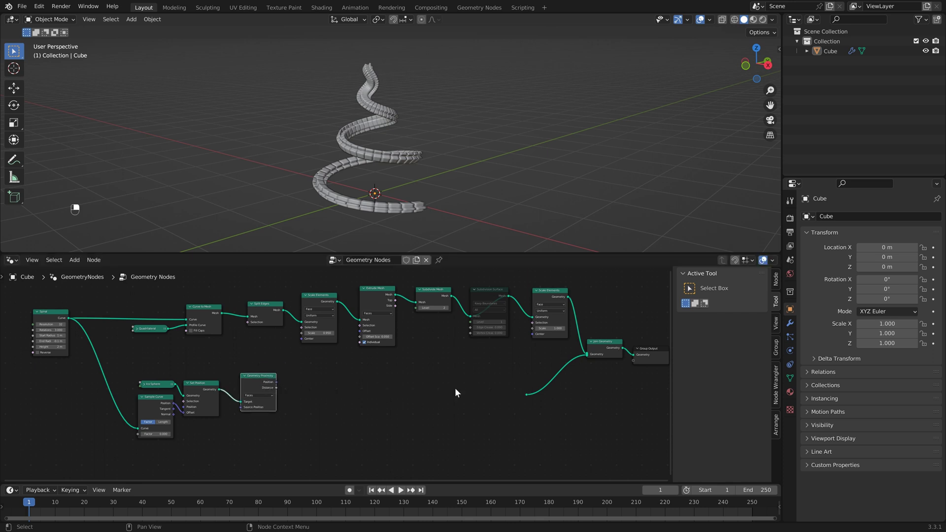
drag(273, 378, 497, 334)
key(g)
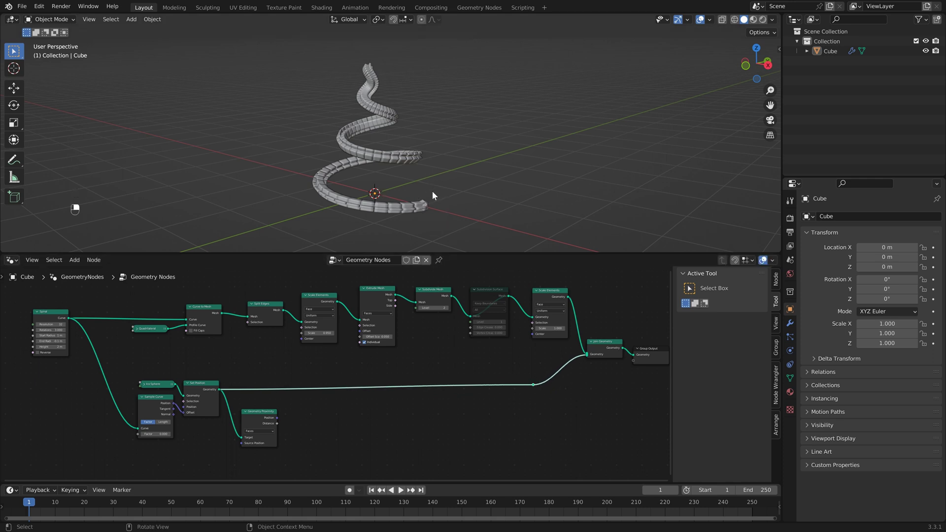
drag(293, 417, 323, 369)
key(shift+a)
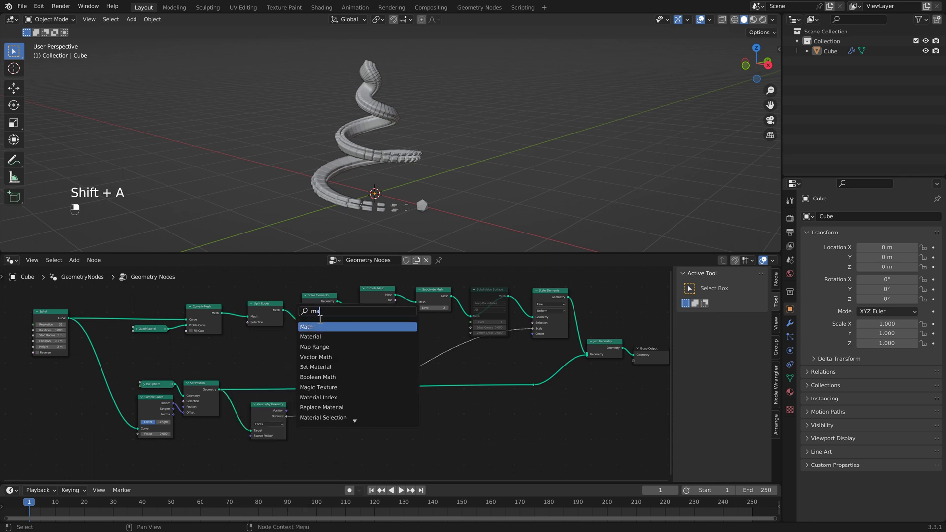
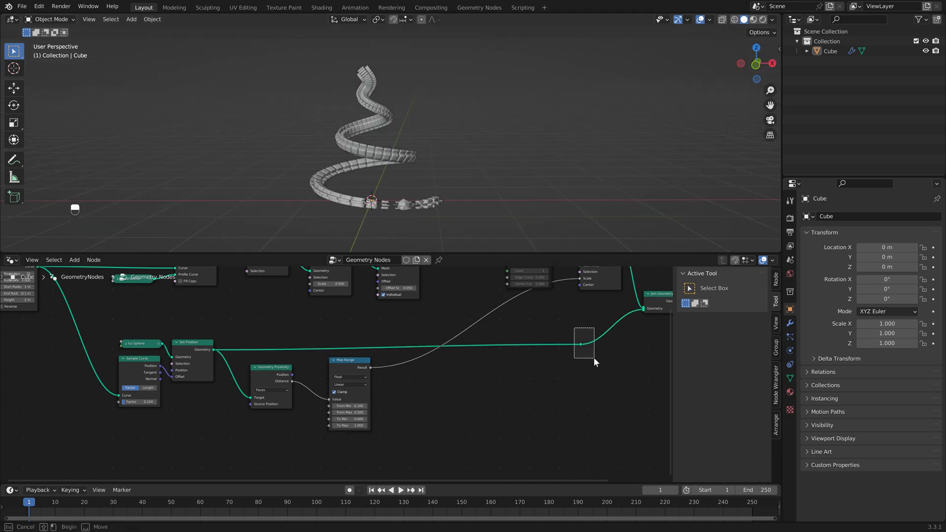
Remove the sphere from Join Geometry, keyframe Sample Curve Factor at frames 1 and 250, and play back
key(Delete)
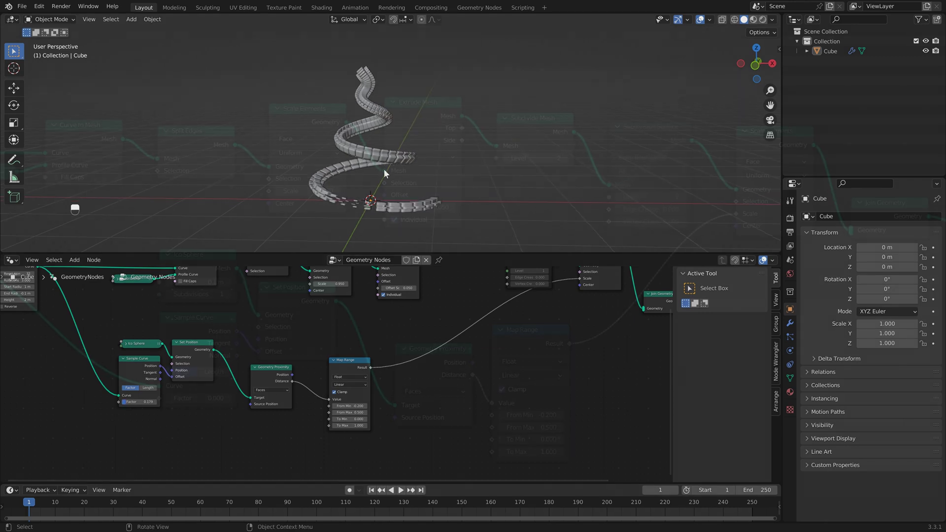
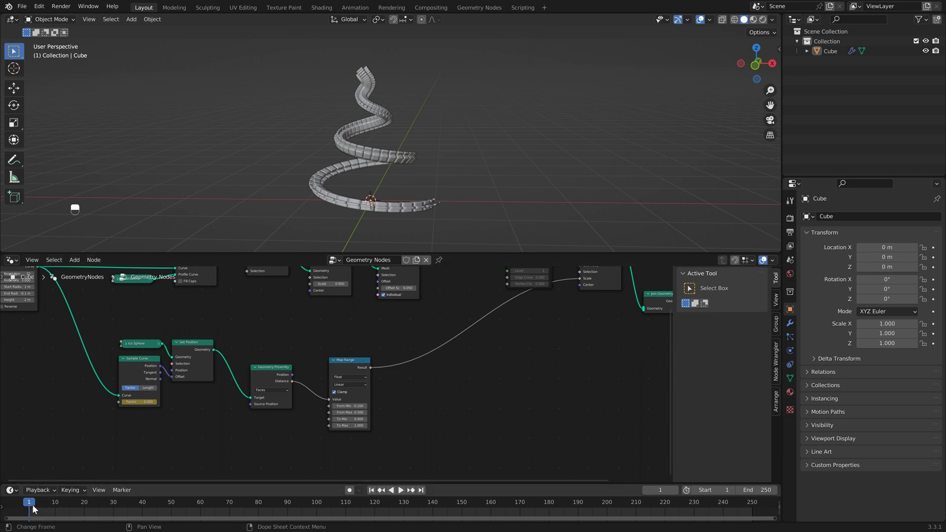
drag(135, 375, 425, 493)
drag(425, 493, 211, 433)
key(space)
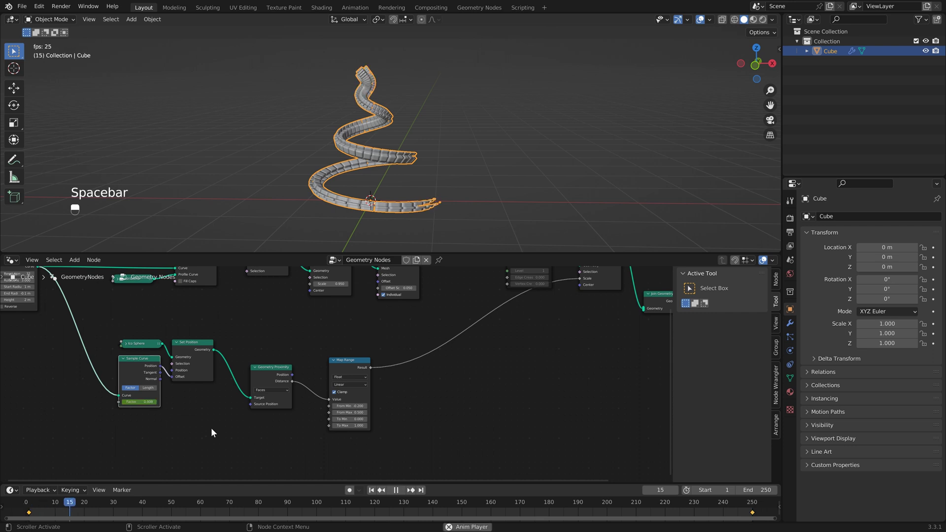
drag(494, 190, 356, 127)
key(space)
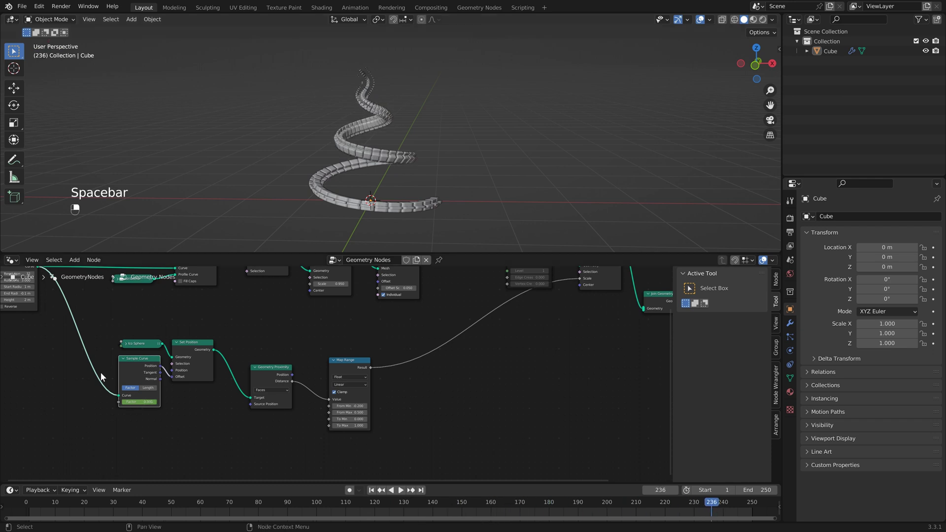
Select all factor keyframes in the timeline and choose their interpolation mode
click(144, 360)
middle_click(145, 361)
drag(145, 360, 835, 53)
drag(835, 52, 138, 513)
key(a)
drag(152, 519, 168, 514)
key(t)
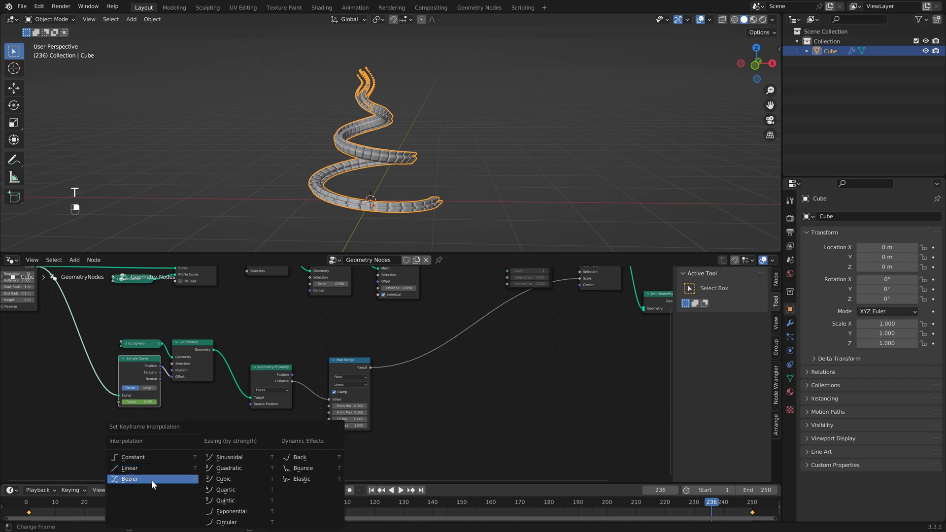
drag(574, 336, 425, 216)
click(425, 216)
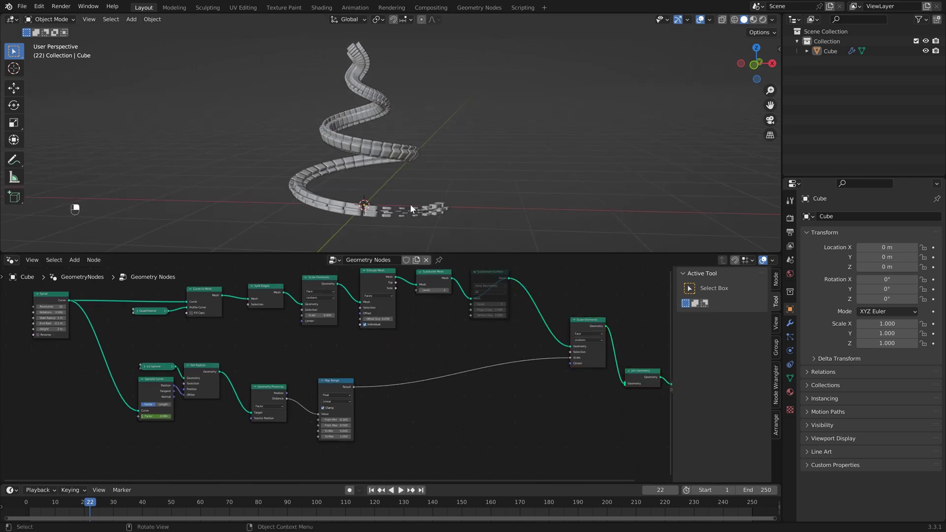
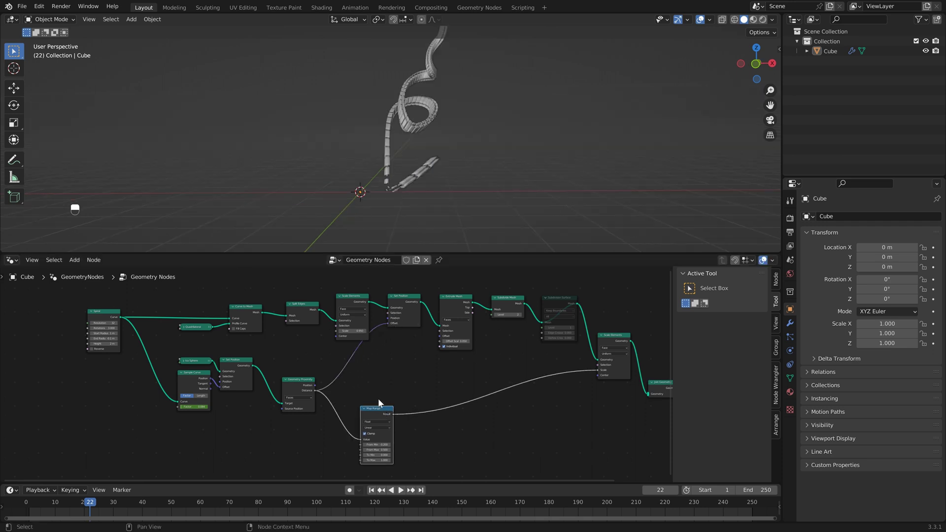
Insert Set Position before Extrude Mesh and feed a duplicated Map Range toward its offset, checking playback
click(382, 362)
key(shift+a)
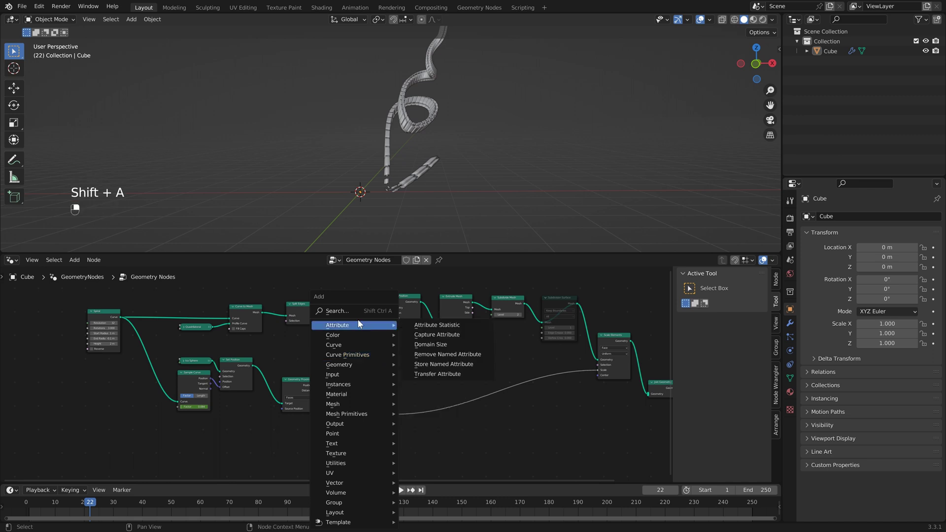
drag(357, 318, 385, 412)
drag(385, 412, 335, 381)
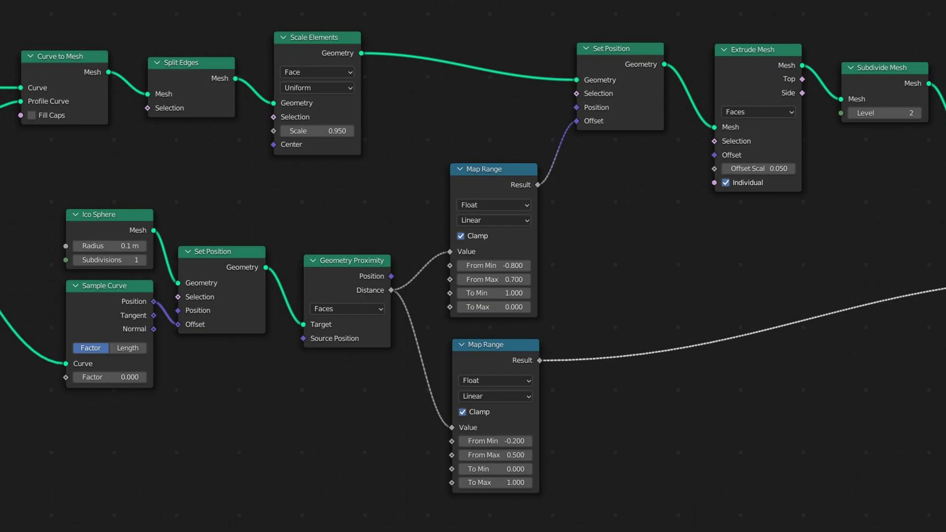
key(space)
drag(420, 167, 428, 348)
key(space)
Add a Math Power node on the remapped distance and wire it into Set Position's offset
drag(384, 359, 376, 342)
key(shift+a)
drag(376, 343, 387, 204)
key(space)
key(space)
Multiply the Power value (exponent 3) by a Normal node and feed it into Set Position's offset
drag(395, 186, 411, 370)
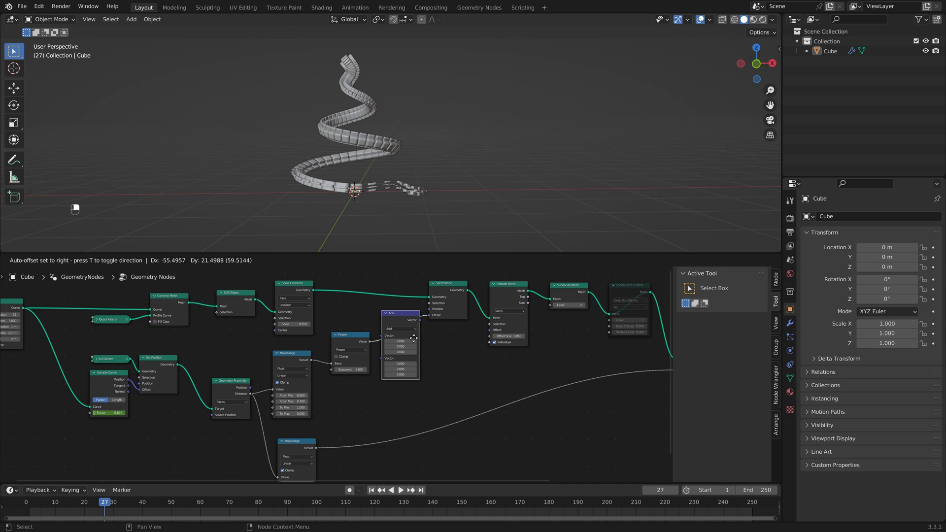
drag(419, 345, 353, 313)
drag(353, 313, 395, 343)
middle_click(396, 344)
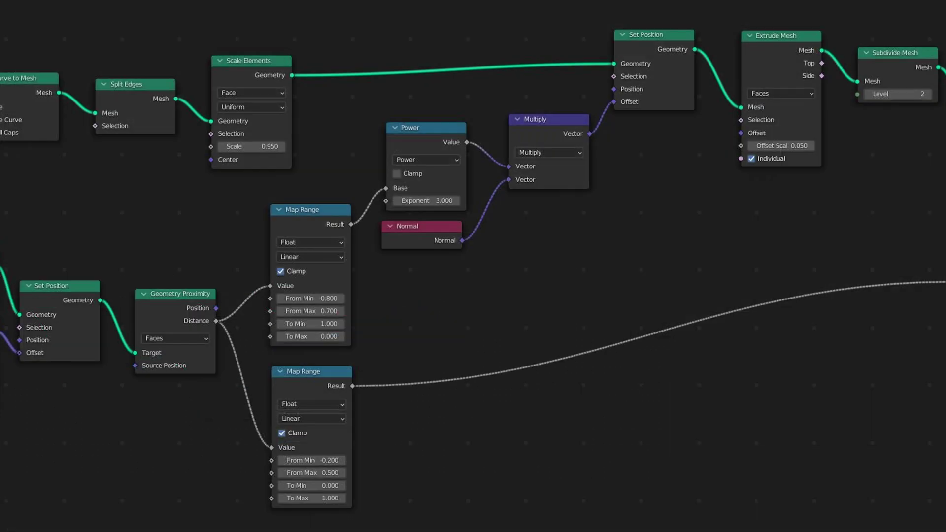
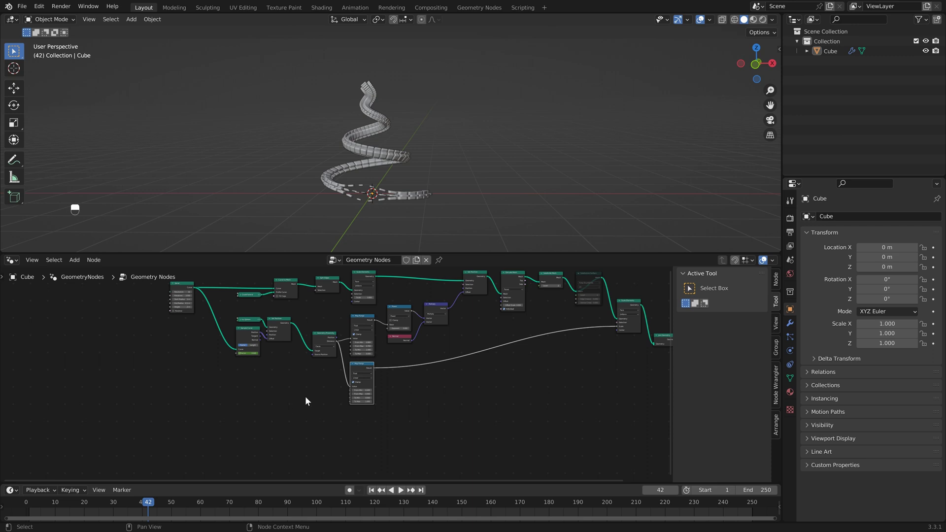
Add Set Curve Radius and Curve to Mesh with a Curve Circle profile of radius 0.02 m on the spiral
drag(294, 394, 193, 293)
key(shift+a)
key(ctrl+z)
drag(194, 292, 312, 418)
click(312, 418)
drag(330, 411, 282, 365)
drag(283, 365, 335, 396)
Drive the tube radius from the sphere proximity distance and preview the playback
key(shift+a)
drag(359, 416, 347, 399)
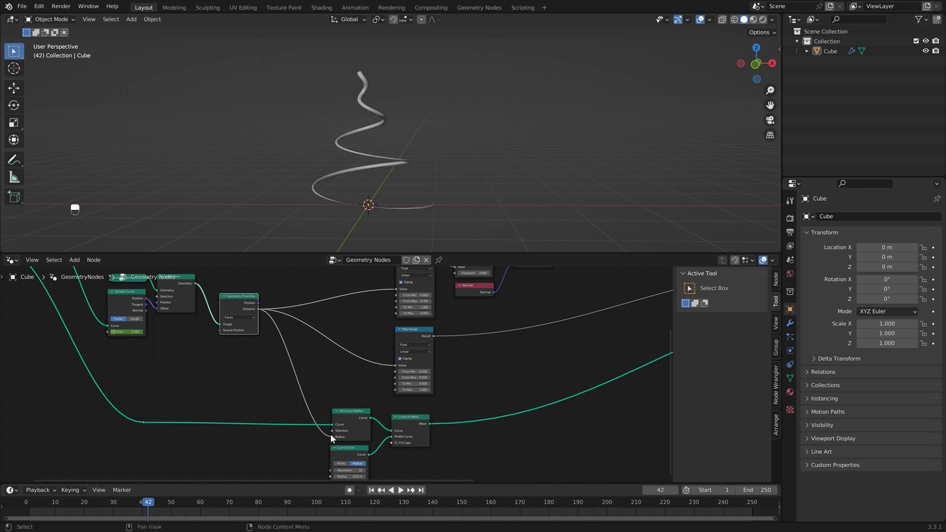
key(space)
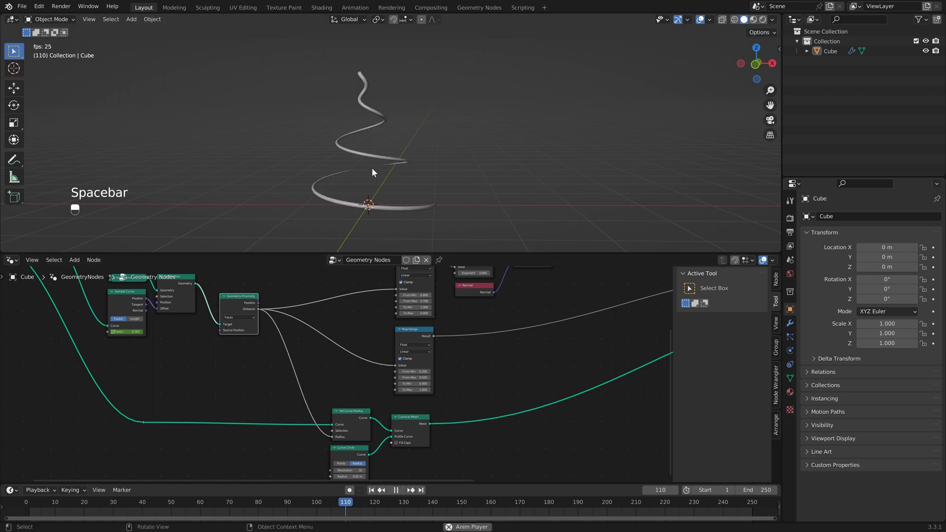
key(space)
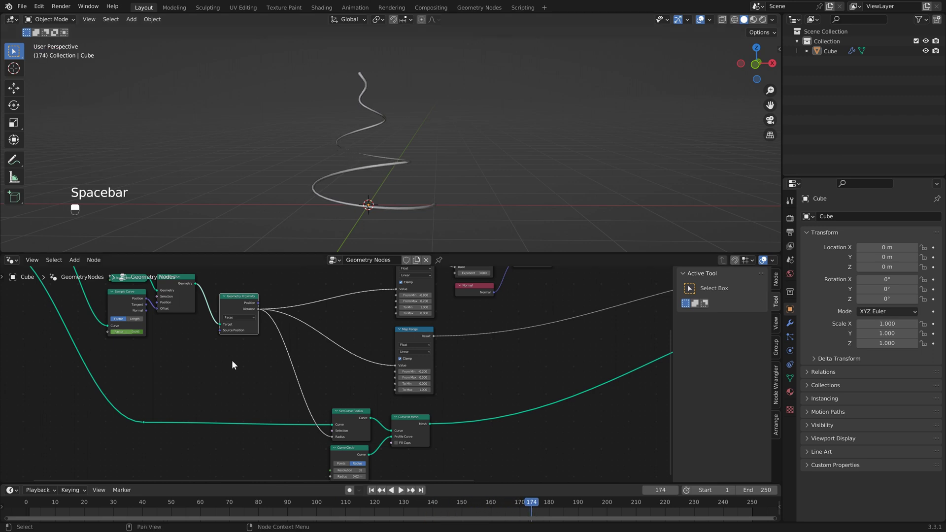
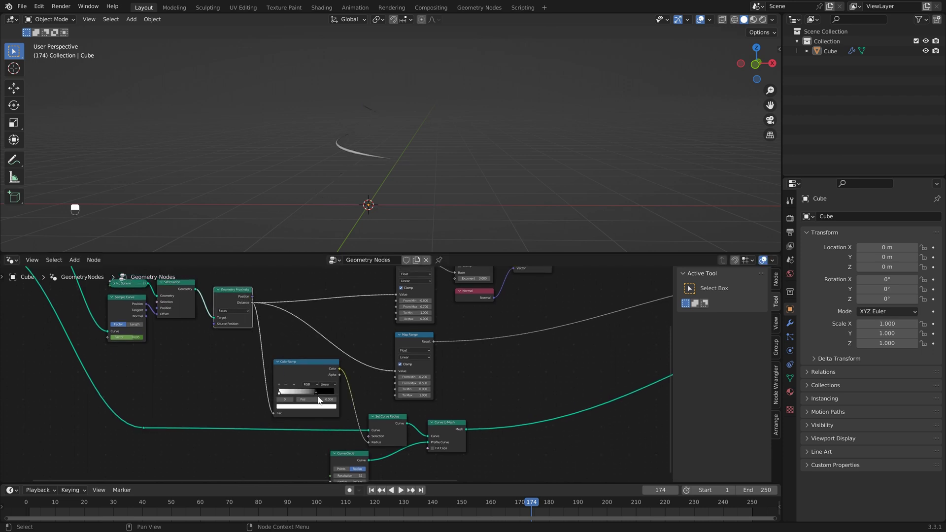
Play back the spiral with the ColorRamp-shaped tube joined to the tiles
key(space)
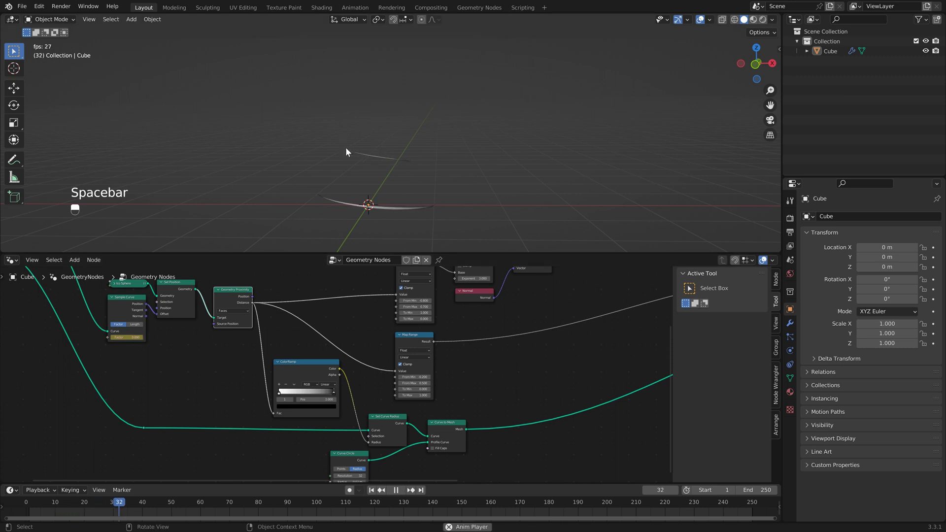
key(space)
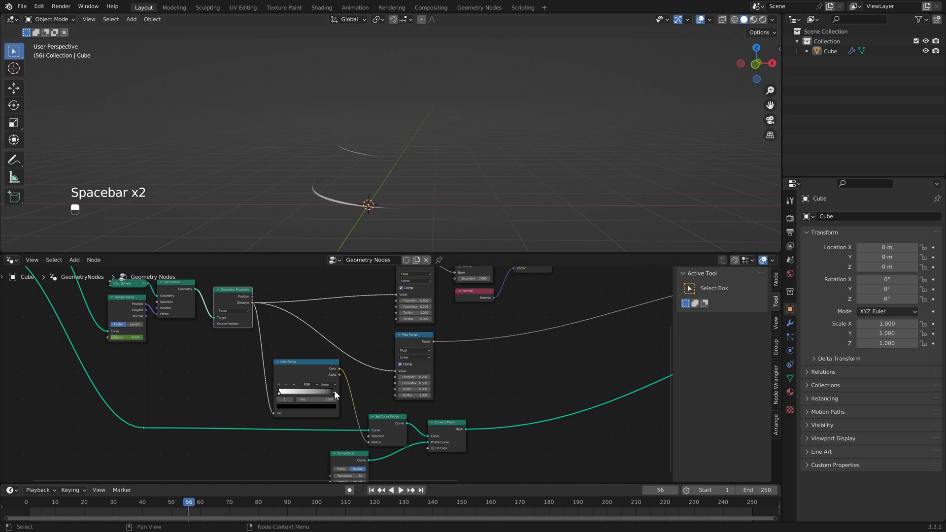
key(space)
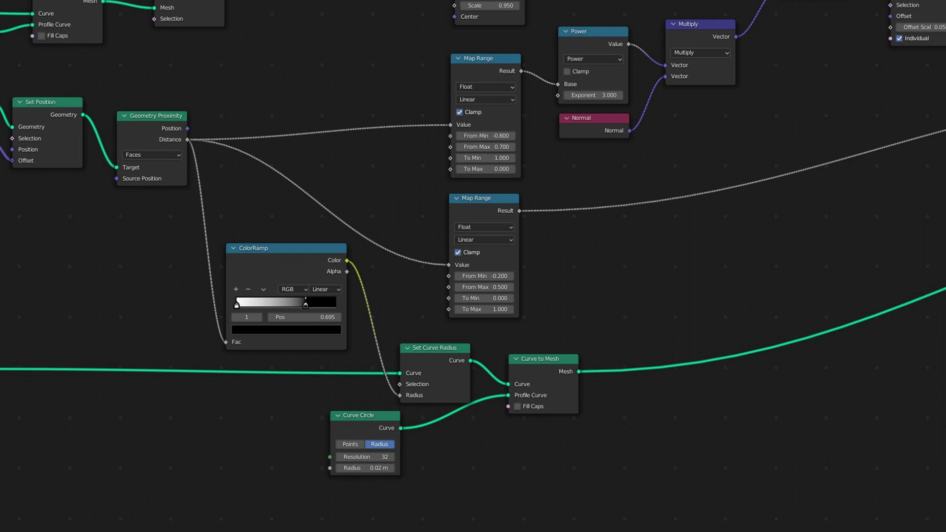
key(space)
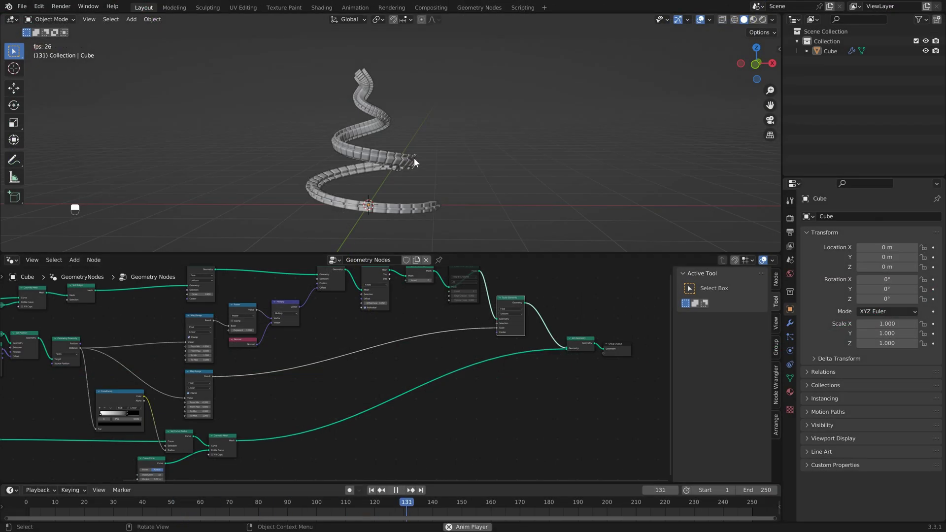
Step through the timeline and adjust the viewport to frame the growing spiral tiles
key(space)
key(ctrl+z)
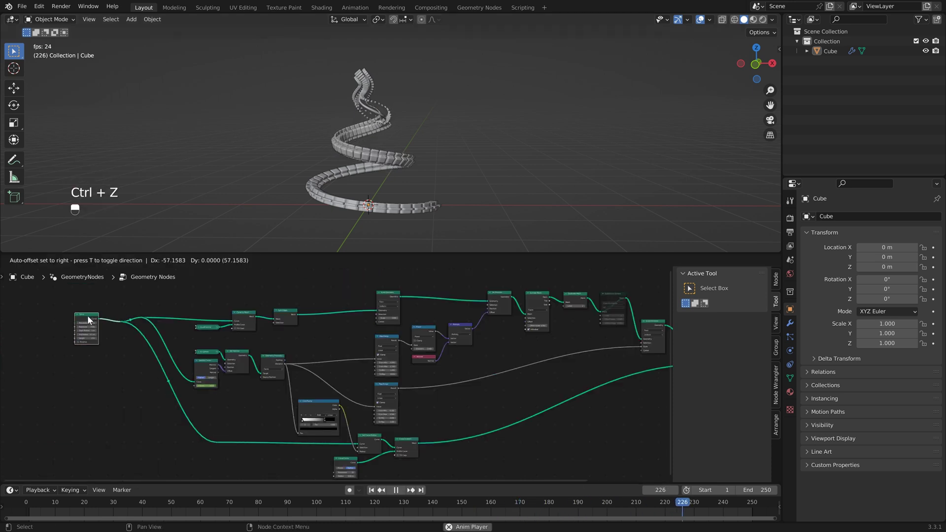
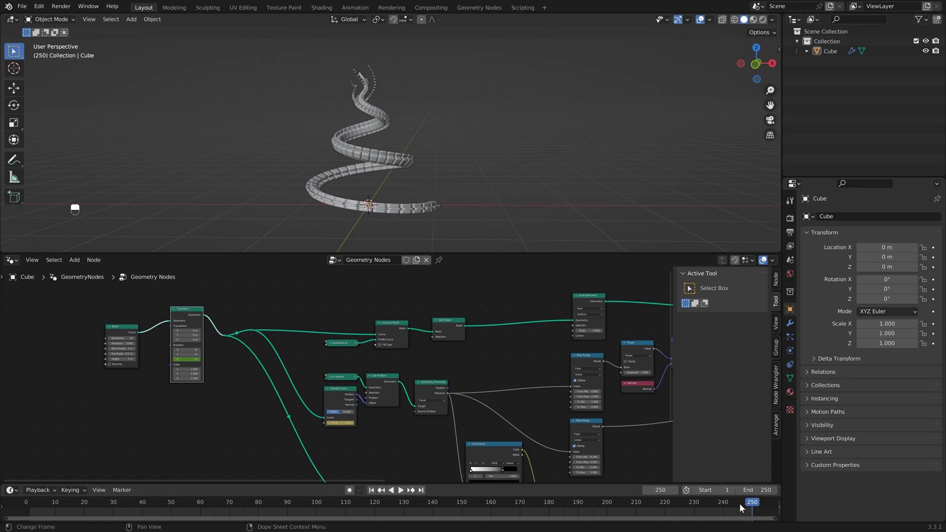
key(Right)
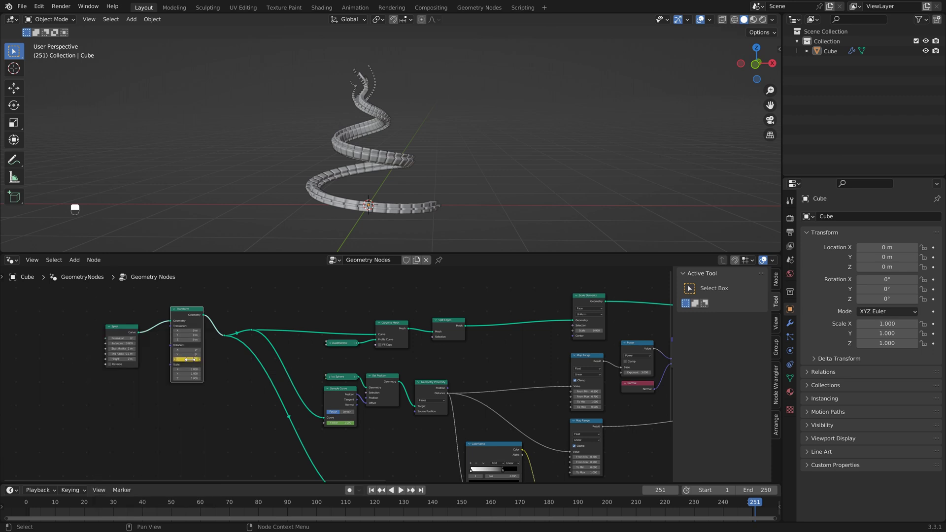
drag(173, 513, 484, 195)
key(t)
Loop the full 250-frame animation while orbiting to watch tiles pop and shrink along the ribbon
key(space)
drag(486, 172, 371, 495)
key(space)
drag(371, 496, 403, 201)
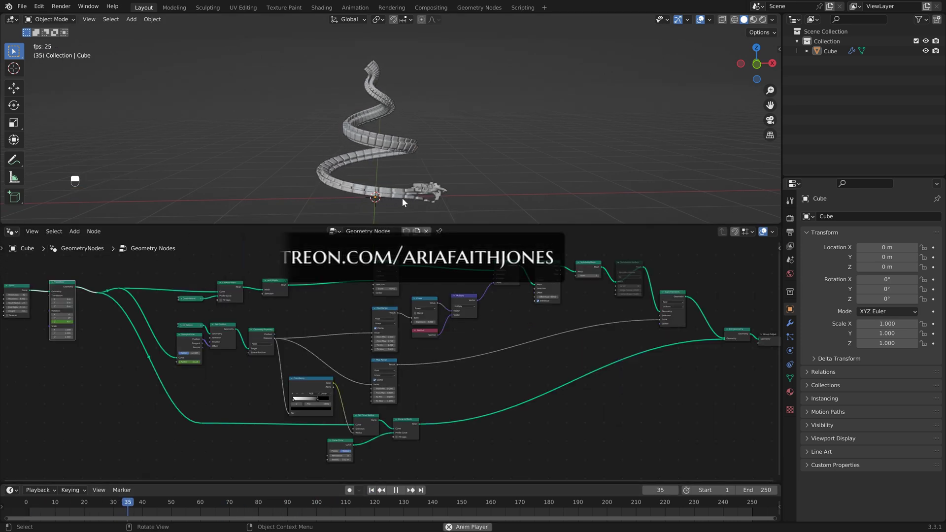